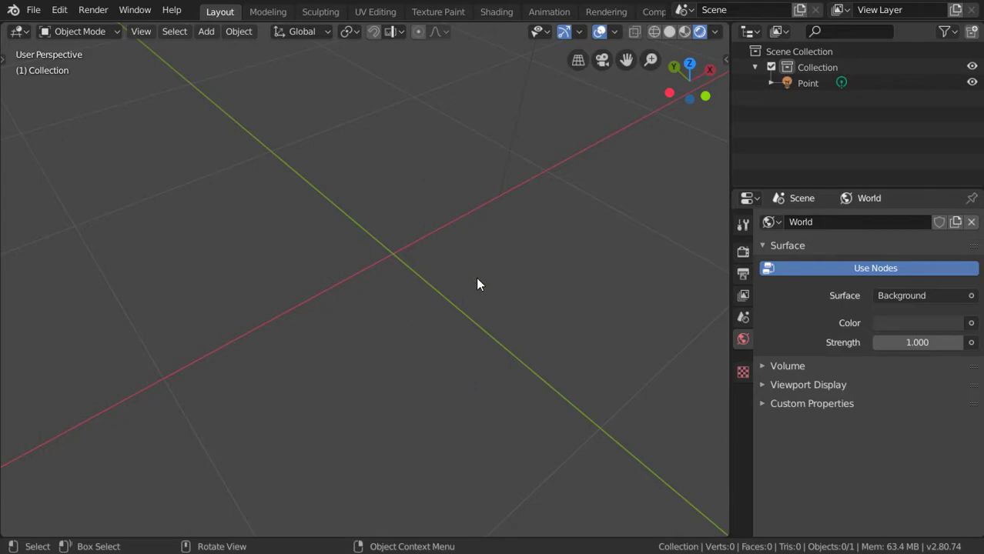
- Add a cube mesh to the empty scene and show its Texture properties
{"action": "left_click", "coordinate": [381, 143]}
{"action": "key", "text": "shift+a"}
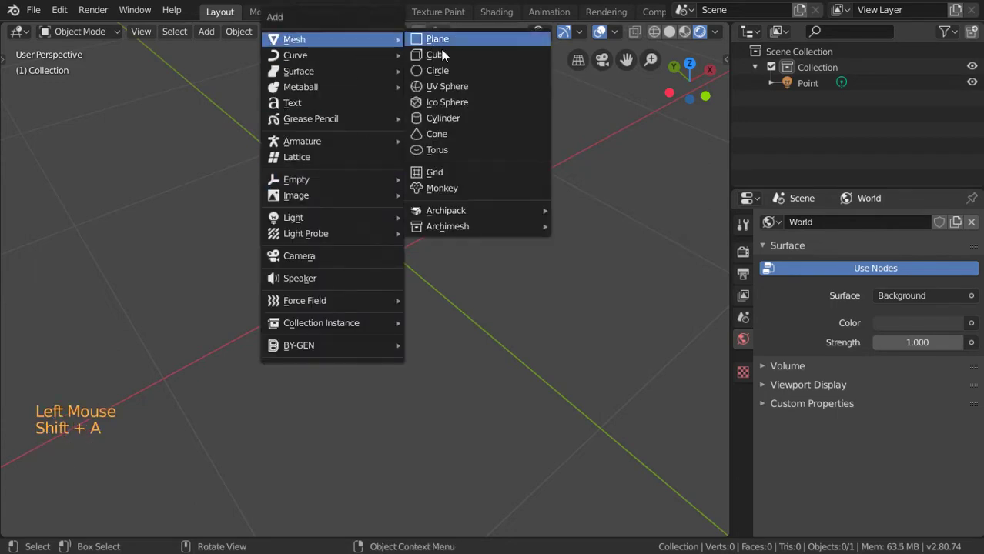
{"action": "scroll", "scroll_direction": "down", "scroll_amount": 3}
{"action": "middle_click", "coordinate": [234, 249]}
{"action": "scroll", "scroll_direction": "down", "scroll_amount": 3}
{"action": "scroll", "scroll_direction": "up", "scroll_amount": 3}
{"action": "left_click", "coordinate": [746, 531]}
{"action": "left_click", "coordinate": [794, 246]}
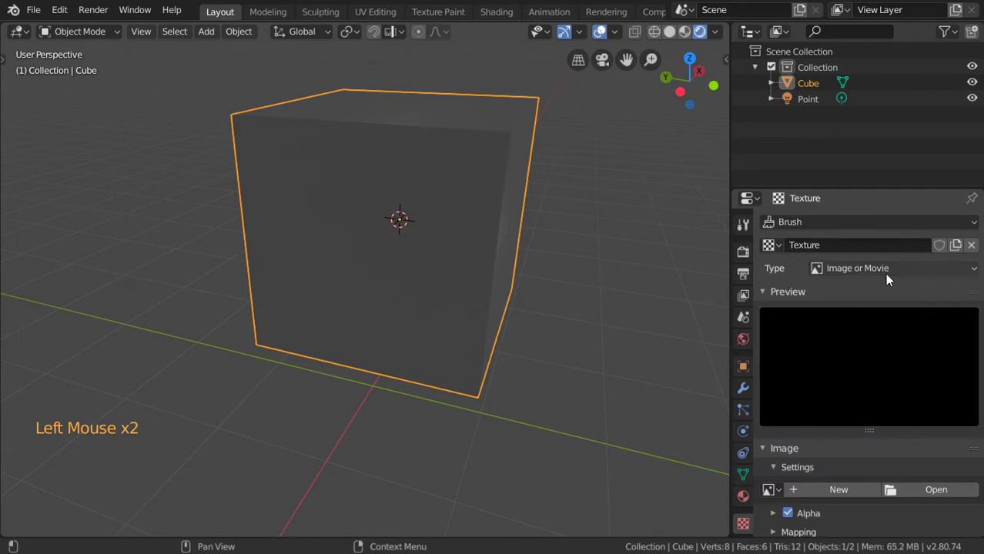
- Create a generated Color Grid image for the texture, then add a new material Material.001 to the cube
{"action": "left_click", "coordinate": [814, 496]}
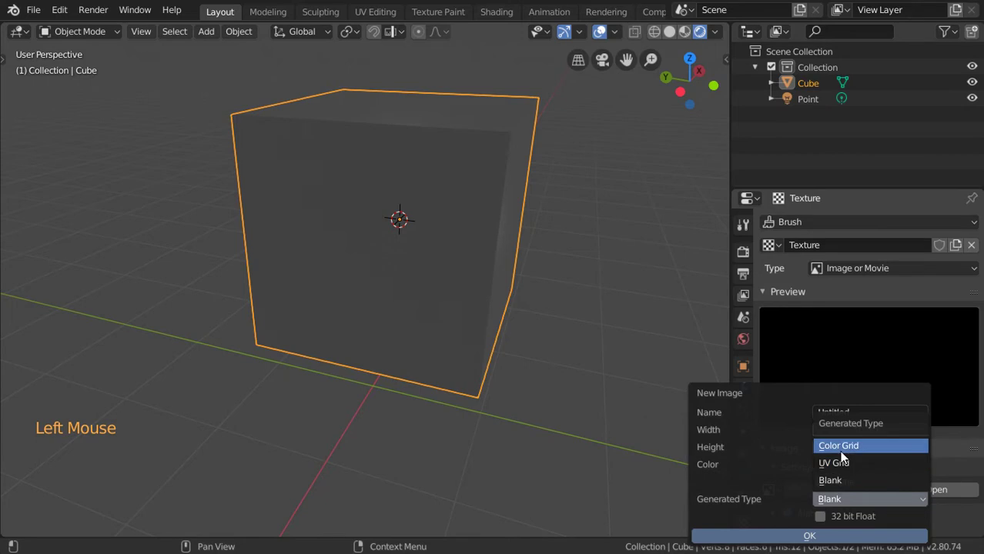
{"action": "left_click", "coordinate": [837, 540]}
{"action": "middle_click", "coordinate": [535, 276]}
{"action": "left_click", "coordinate": [749, 496]}
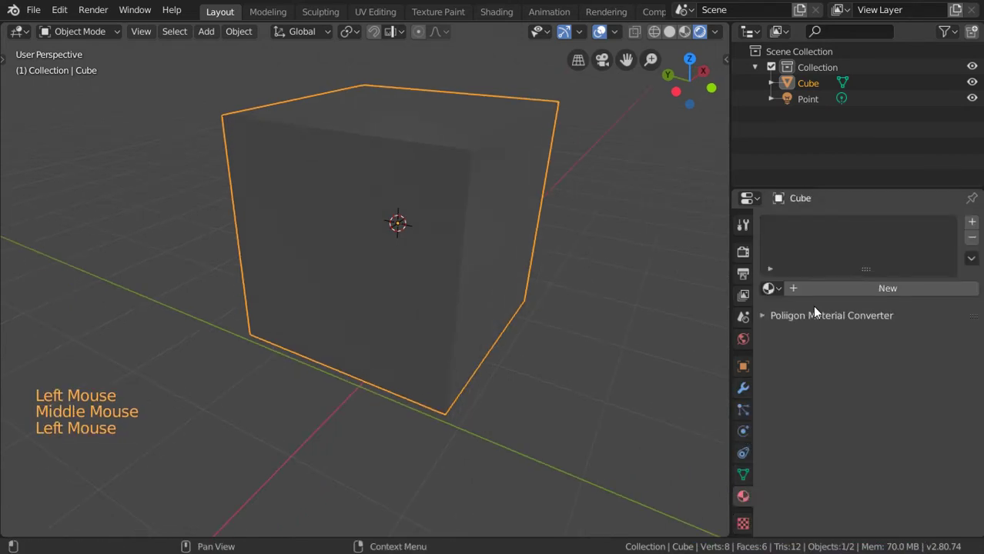
{"action": "left_click", "coordinate": [407, 229]}
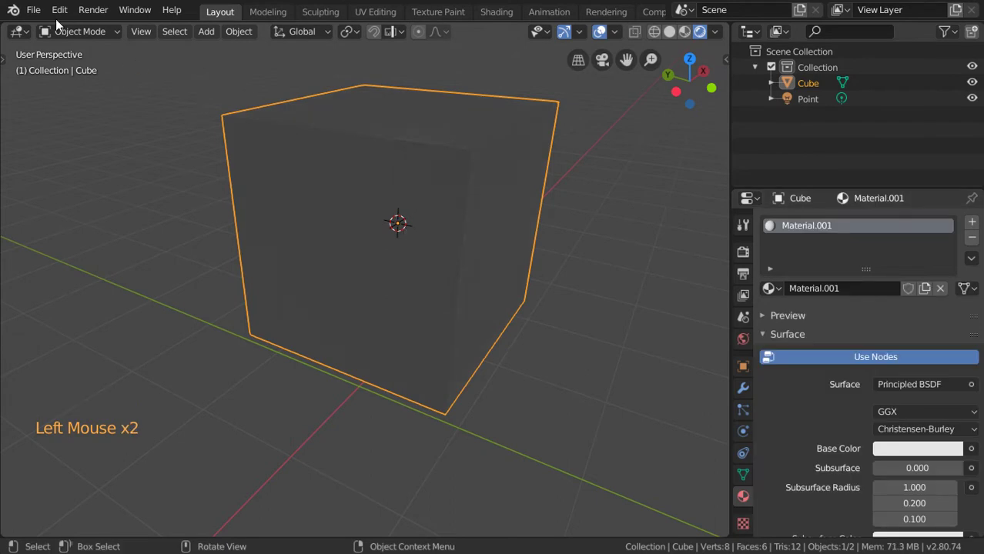
- In the Shader Editor, change the material's surface shader to Emission
{"action": "left_click", "coordinate": [42, 160]}
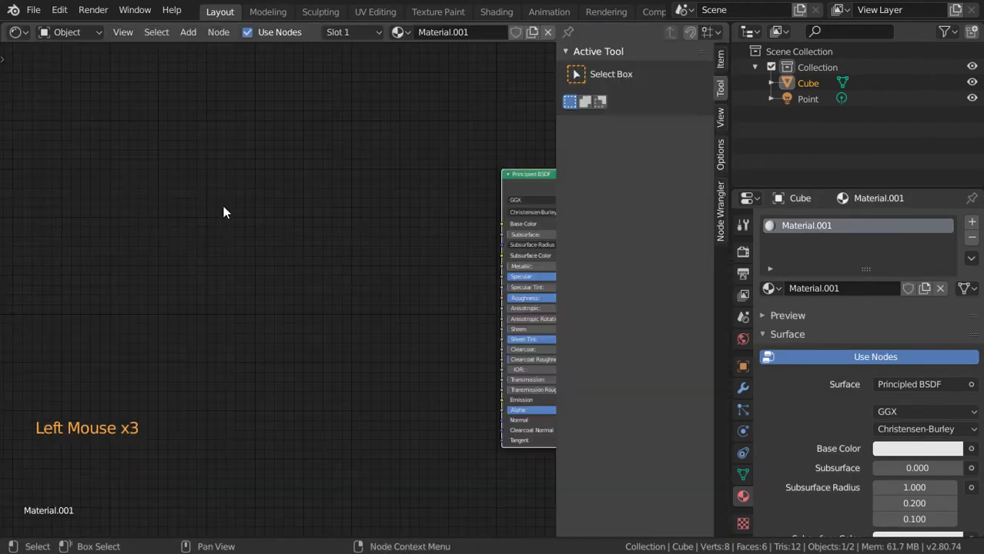
{"action": "scroll", "scroll_direction": "down", "scroll_amount": 3}
{"action": "middle_click", "coordinate": [870, 400]}
{"action": "scroll", "scroll_direction": "down", "scroll_amount": 3}
{"action": "left_click", "coordinate": [909, 393]}
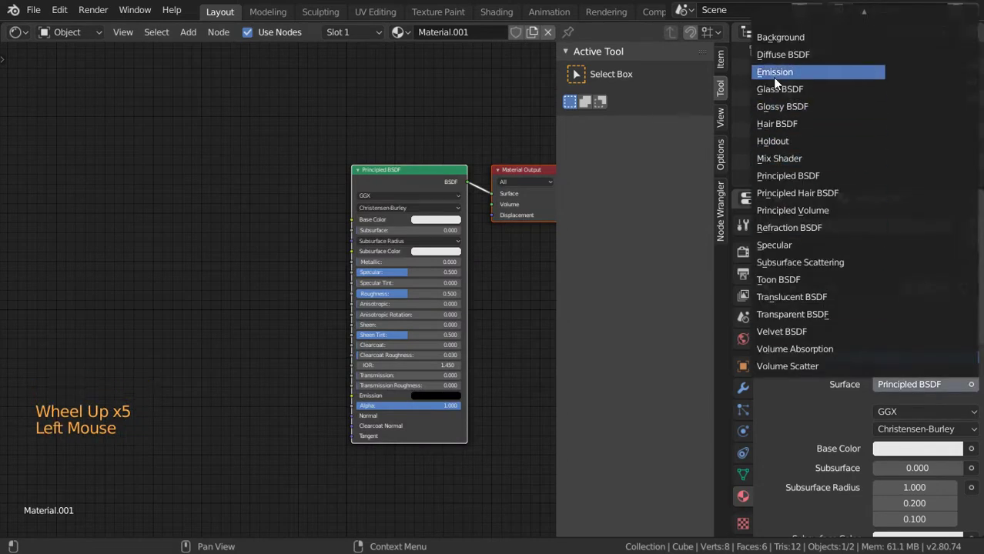
{"action": "scroll", "scroll_direction": "up", "scroll_amount": 3}
- Feed an Image Texture into the Emission color, with Texture Coordinate and Mapping nodes wired in via Ctrl+T
{"action": "key", "text": "shift+a"}
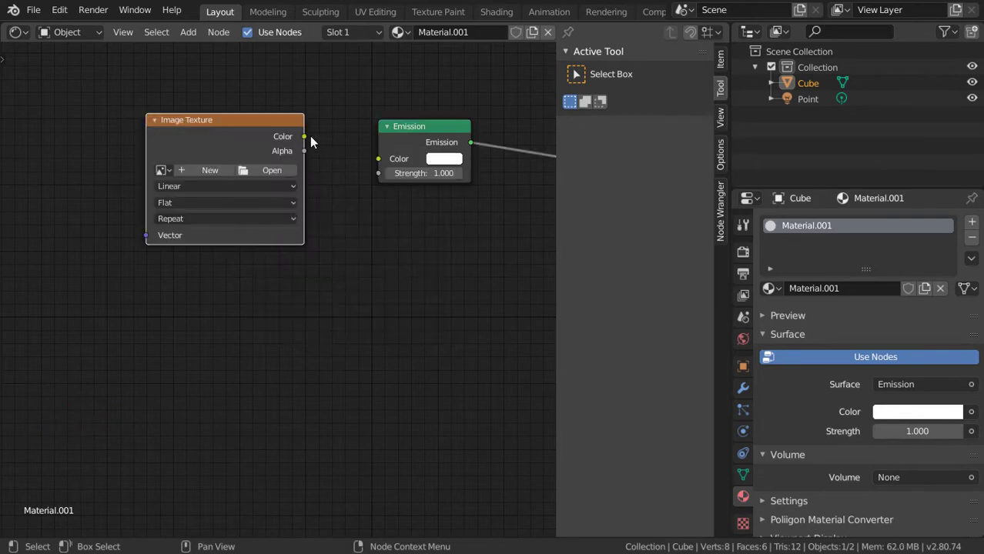
{"action": "left_click", "coordinate": [312, 145]}
{"action": "left_click", "coordinate": [276, 132]}
{"action": "key", "text": "ctrl+t"}
{"action": "scroll", "scroll_direction": "down", "scroll_amount": 3}
{"action": "middle_click", "coordinate": [267, 255]}
{"action": "middle_click", "coordinate": [383, 344]}
{"action": "scroll", "scroll_direction": "up", "scroll_amount": 3}
{"action": "scroll", "scroll_direction": "down", "scroll_amount": 3}
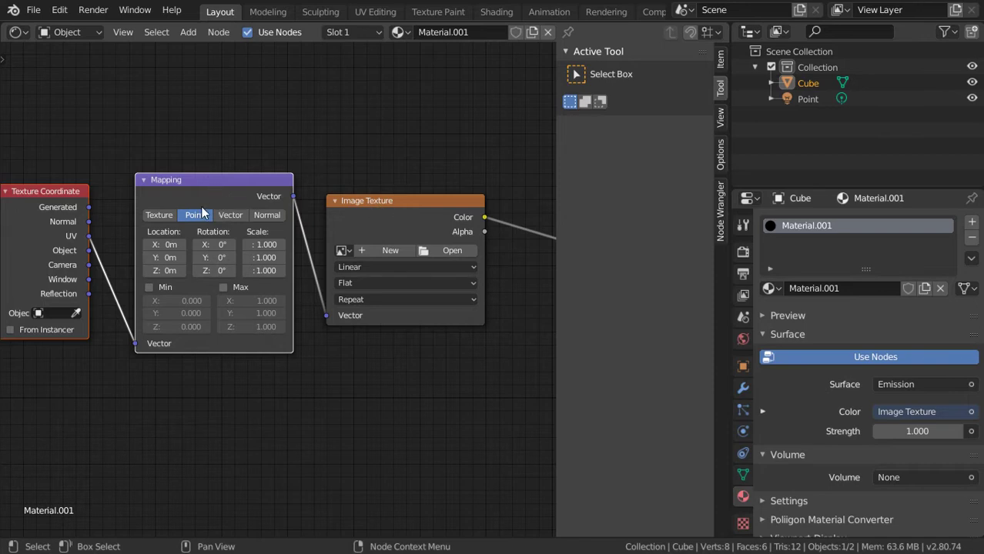
{"action": "middle_click", "coordinate": [208, 209]}
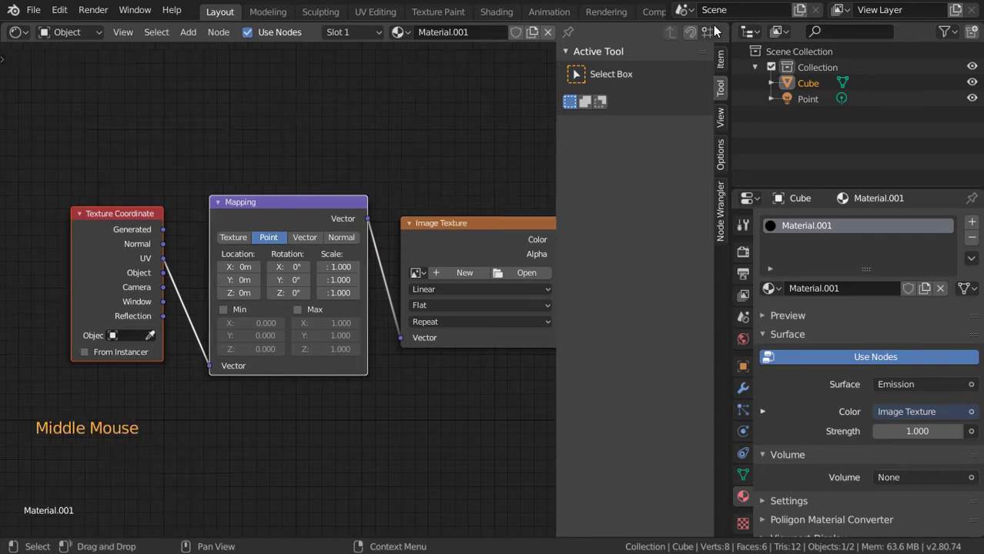
- Hide the node sidebar and set a split area to a 3D Viewport showing the cube beside the nodes
{"action": "key", "text": "n"}
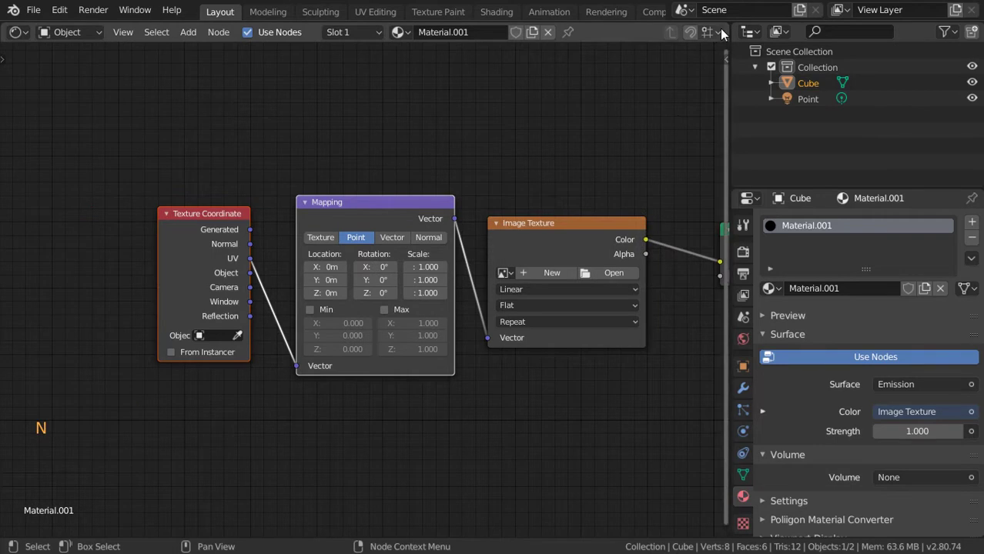
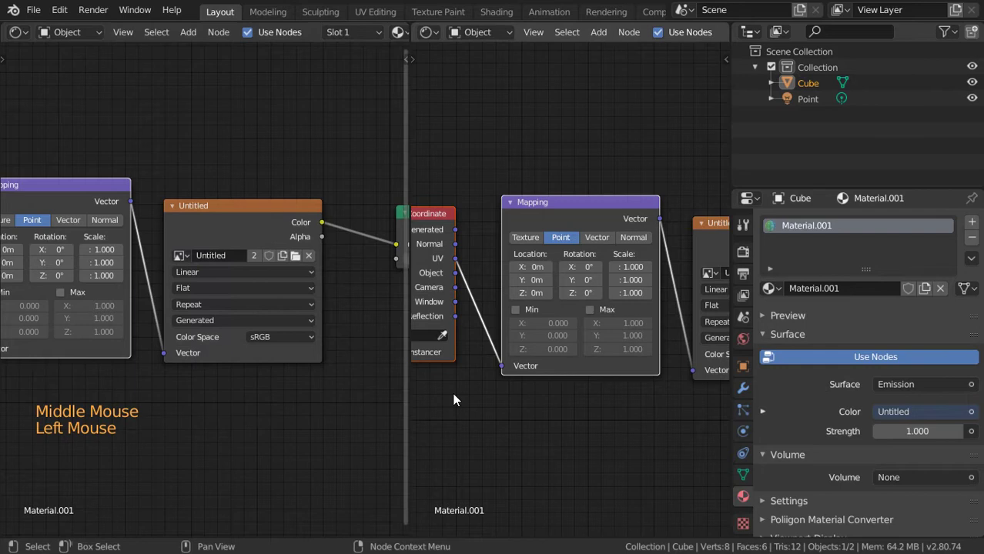
{"action": "left_click", "coordinate": [440, 34]}
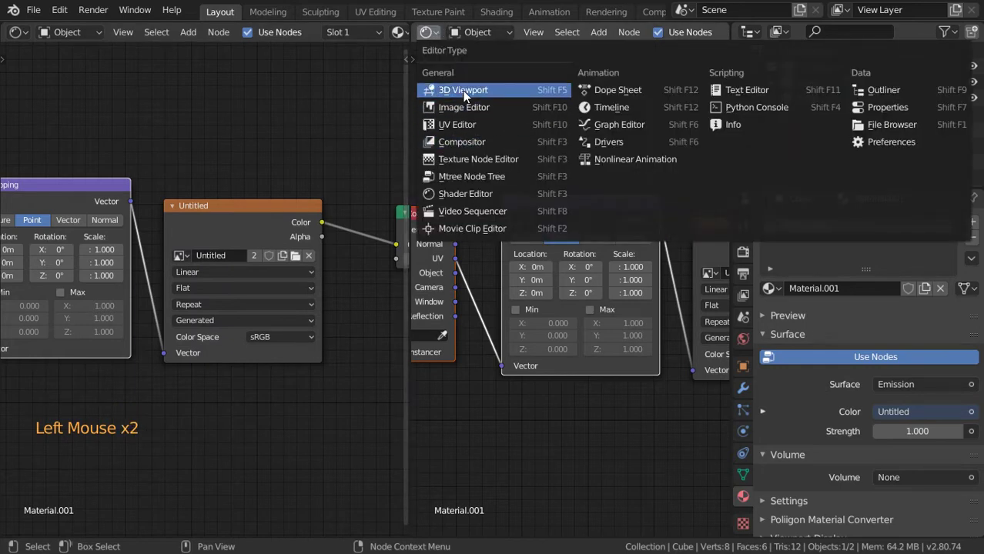
{"action": "scroll", "scroll_direction": "down", "scroll_amount": 3}
{"action": "middle_click", "coordinate": [564, 284]}
{"action": "scroll", "scroll_direction": "down", "scroll_amount": 3}
{"action": "middle_click", "coordinate": [586, 256]}
{"action": "scroll", "scroll_direction": "up", "scroll_amount": 3}
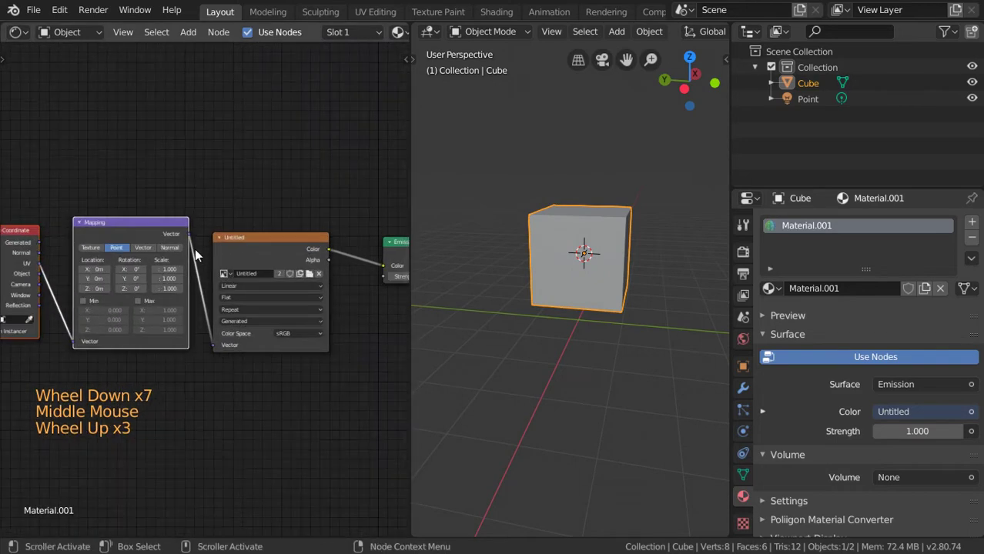
- Preview the texture coordinates on the cube, then view the colour-grid material in Material Preview
{"action": "scroll", "scroll_direction": "down", "scroll_amount": 3}
{"action": "scroll", "scroll_direction": "down", "scroll_amount": 3}
{"action": "scroll", "scroll_direction": "up", "scroll_amount": 3}
{"action": "middle_click", "coordinate": [142, 174]}
{"action": "left_click", "coordinate": [142, 174]}
{"action": "middle_click", "coordinate": [588, 285]}
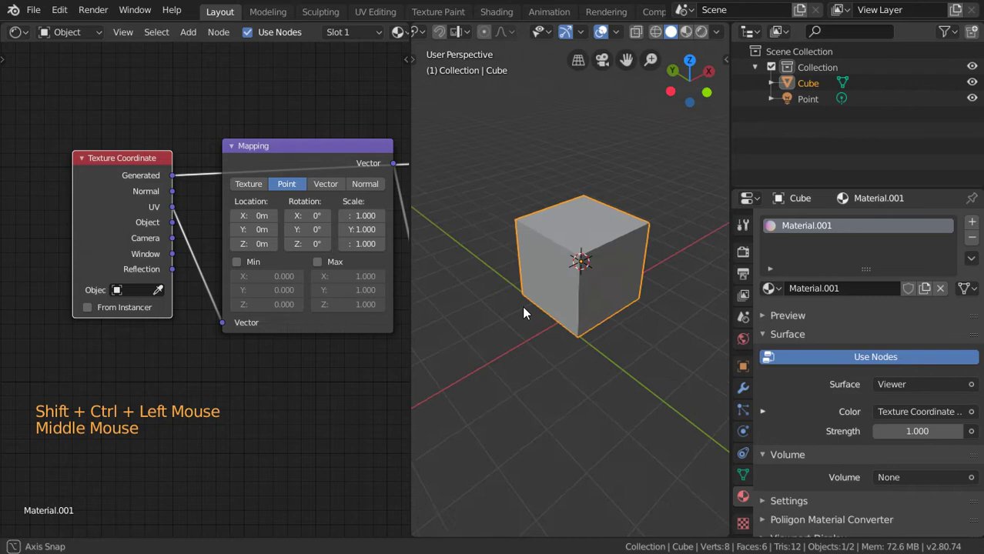
{"action": "left_click", "coordinate": [710, 40]}
{"action": "middle_click", "coordinate": [570, 253]}
{"action": "scroll", "scroll_direction": "up", "scroll_amount": 3}
{"action": "scroll", "scroll_direction": "down", "scroll_amount": 3}
{"action": "middle_click", "coordinate": [73, 330]}
{"action": "scroll", "scroll_direction": "down", "scroll_amount": 3}
{"action": "left_click", "coordinate": [385, 242]}
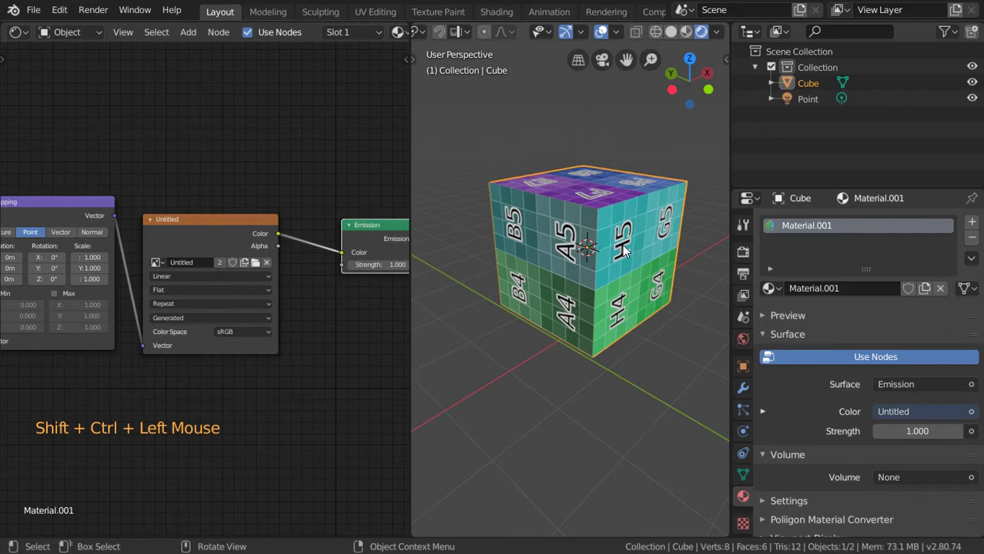
- Delete the textured cube and add a fresh cube to the scene
{"action": "key", "text": "x"}
{"action": "key", "text": "shift+a"}
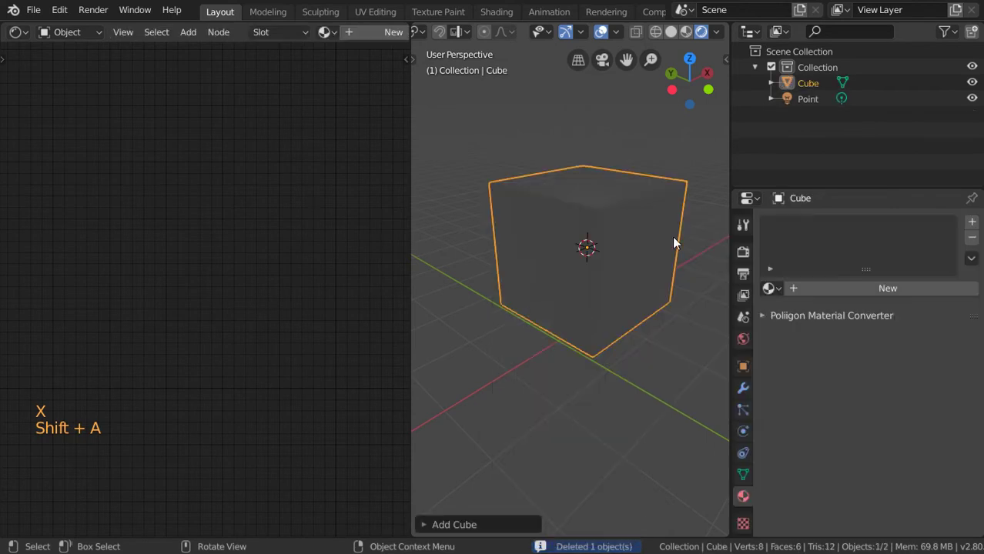
- Turn off Generate UVs in the Add Cube panel and assign the existing Material.001 to the cube
{"action": "left_click", "coordinate": [499, 523]}
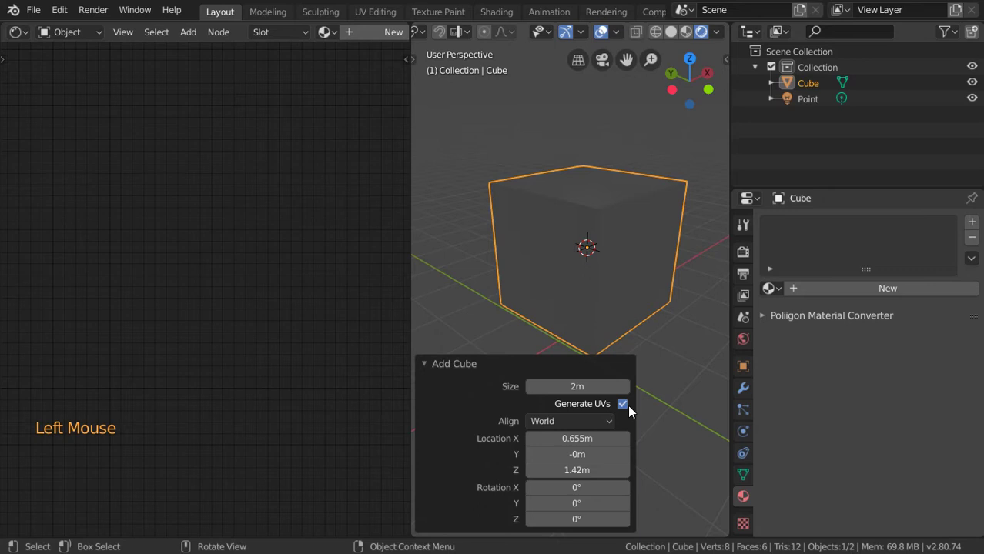
{"action": "left_click", "coordinate": [633, 414]}
{"action": "left_click", "coordinate": [537, 380]}
{"action": "left_click", "coordinate": [782, 302]}
{"action": "left_click", "coordinate": [600, 281]}
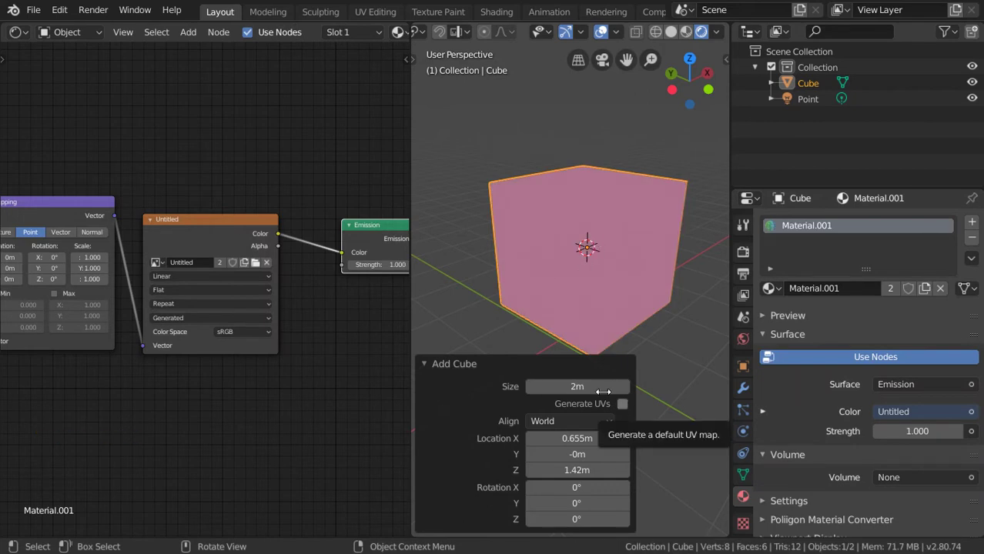
{"action": "left_click", "coordinate": [565, 368]}
- Connect Texture Coordinate Generated to the Mapping Vector so the colour grid stretches across the cube
{"action": "middle_click", "coordinate": [352, 325]}
{"action": "middle_click", "coordinate": [173, 402]}
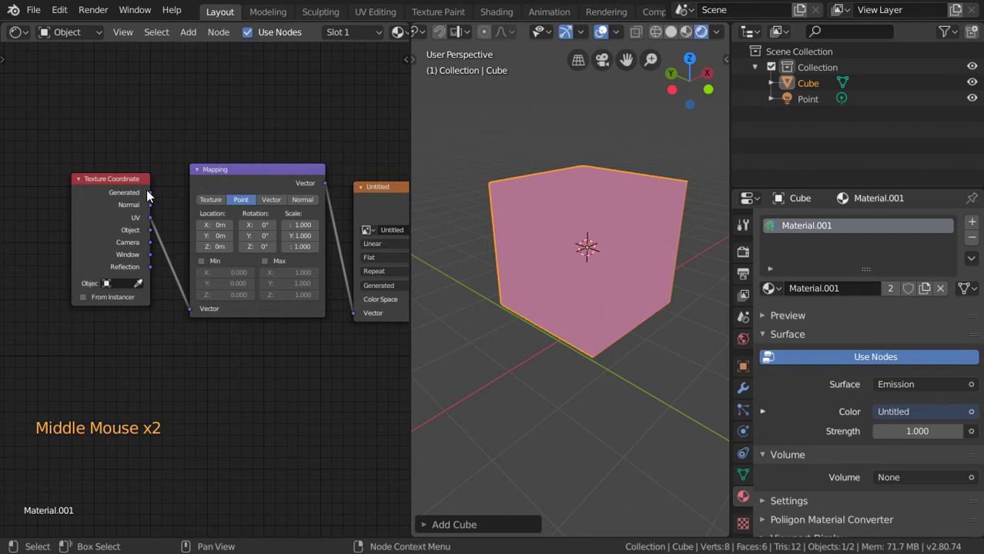
{"action": "left_click", "coordinate": [156, 202]}
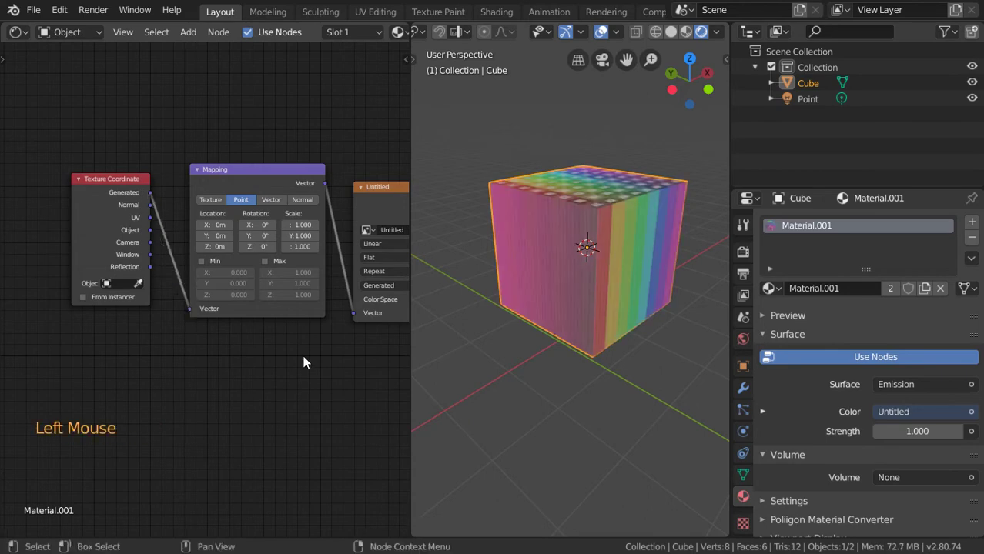
{"action": "middle_click", "coordinate": [257, 345]}
{"action": "middle_click", "coordinate": [563, 252]}
{"action": "middle_click", "coordinate": [641, 269]}
{"action": "left_click", "coordinate": [308, 277]}
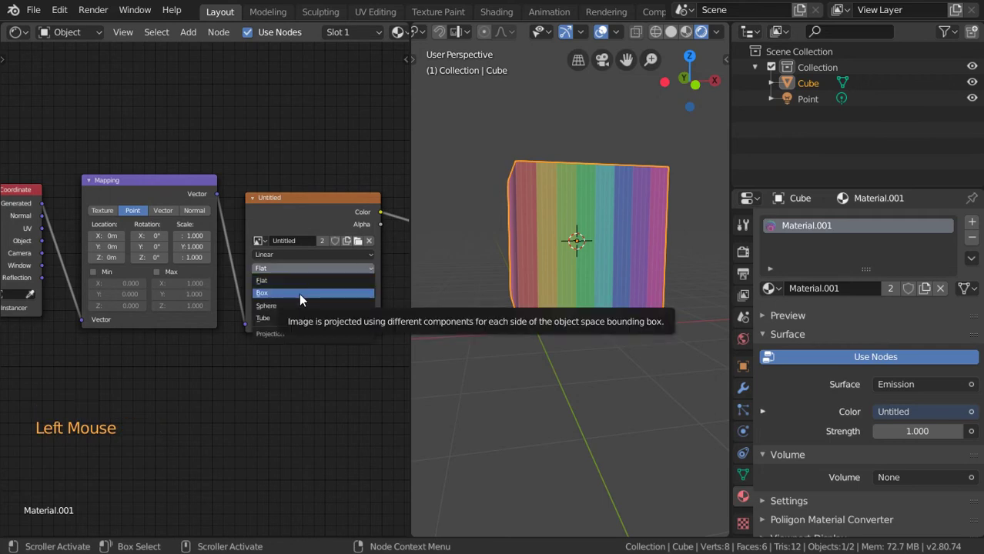
- Set the Image Texture to Box projection and orbit to check the grid on every face
{"action": "middle_click", "coordinate": [529, 272]}
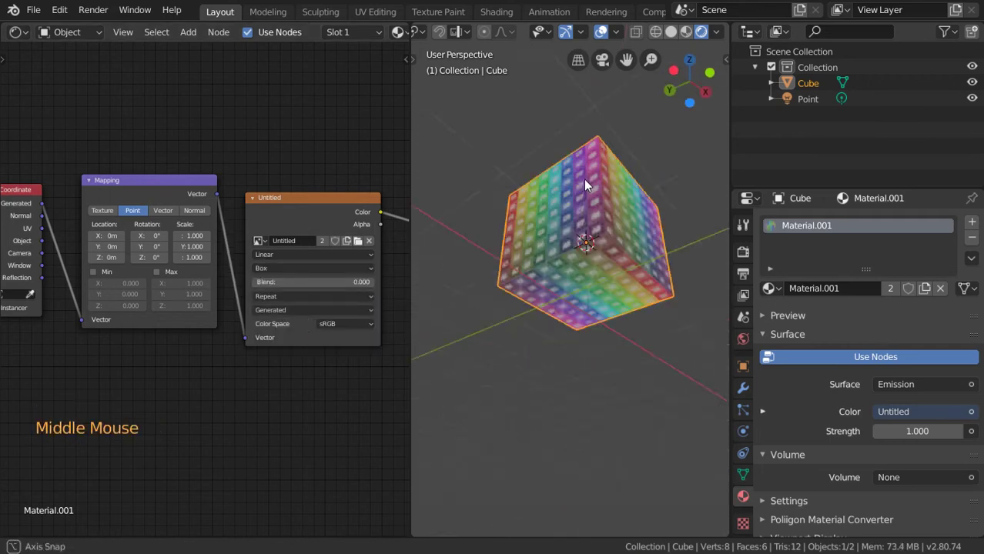
{"action": "scroll", "scroll_direction": "up", "scroll_amount": 3}
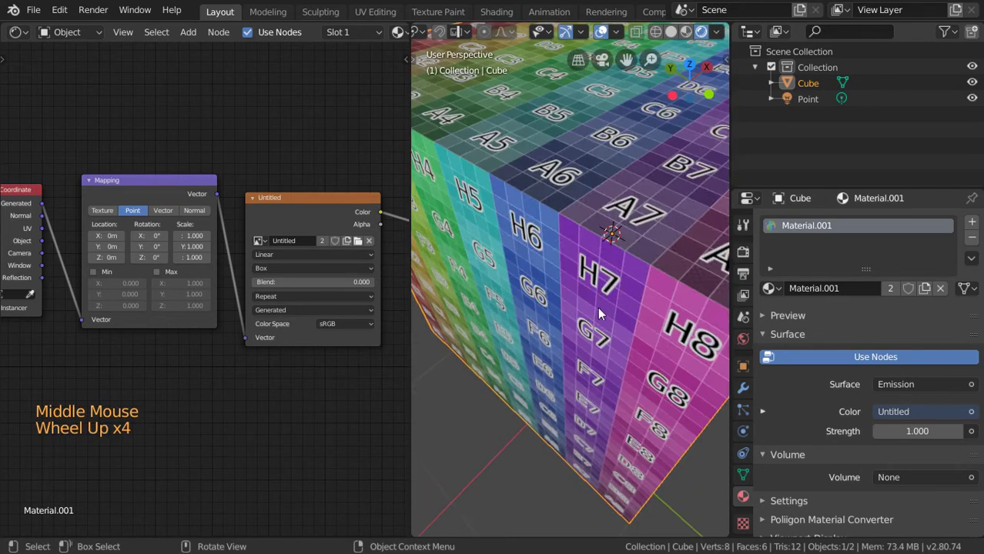
{"action": "scroll", "scroll_direction": "down", "scroll_amount": 3}
{"action": "middle_click", "coordinate": [550, 262]}
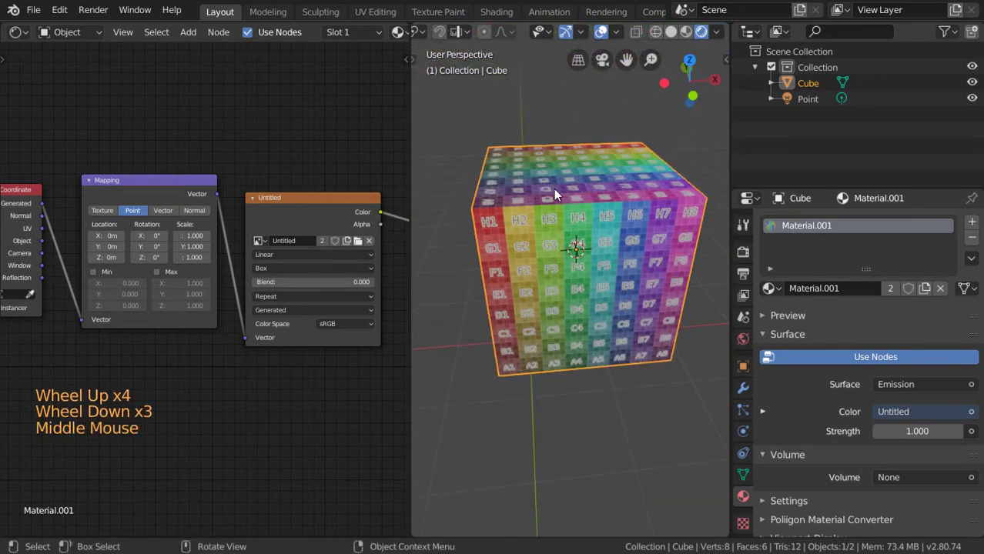
{"action": "middle_click", "coordinate": [533, 243]}
{"action": "middle_click", "coordinate": [490, 223]}
{"action": "middle_click", "coordinate": [570, 271]}
{"action": "middle_click", "coordinate": [586, 271]}
{"action": "middle_click", "coordinate": [607, 285]}
{"action": "middle_click", "coordinate": [624, 221]}
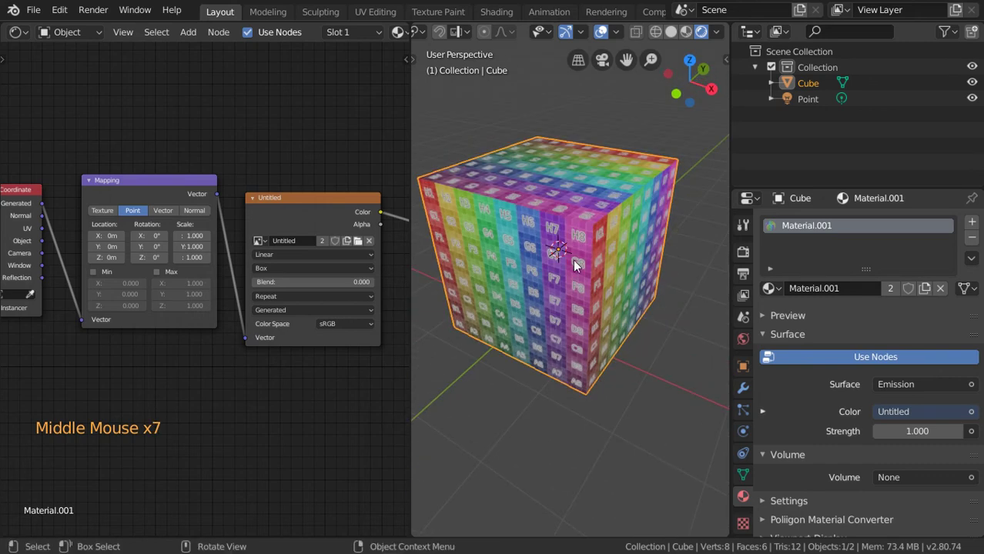